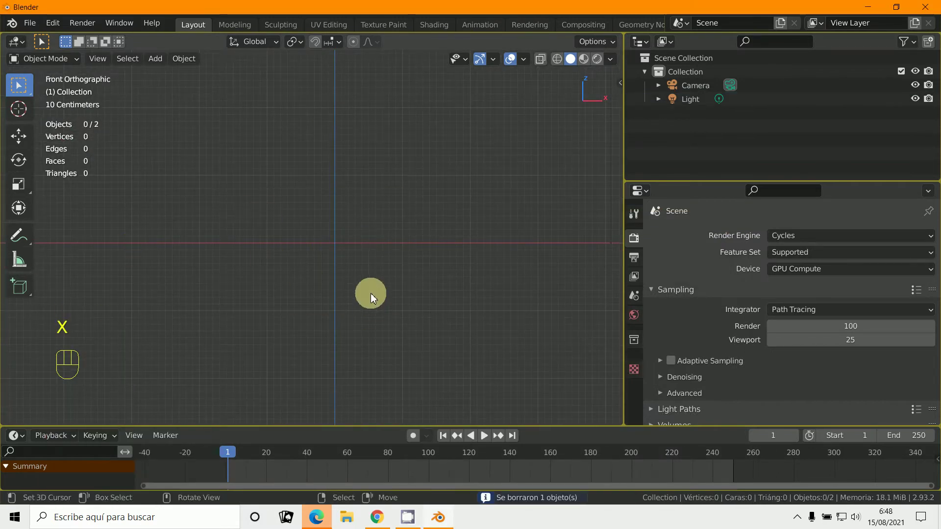
- Add a cylinder at the origin with Cap Fill Type set to Nothing
key(shift+c)
middle_click(417, 274)
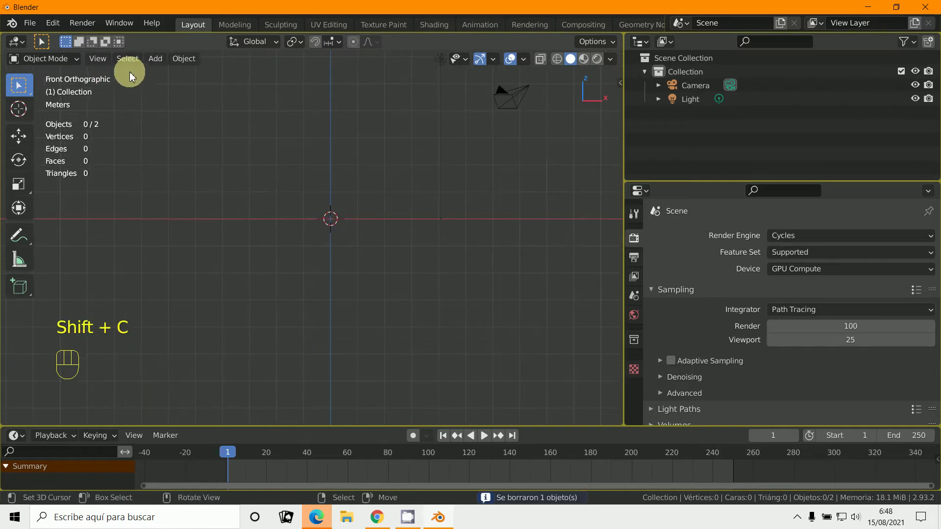
drag(153, 65, 297, 145)
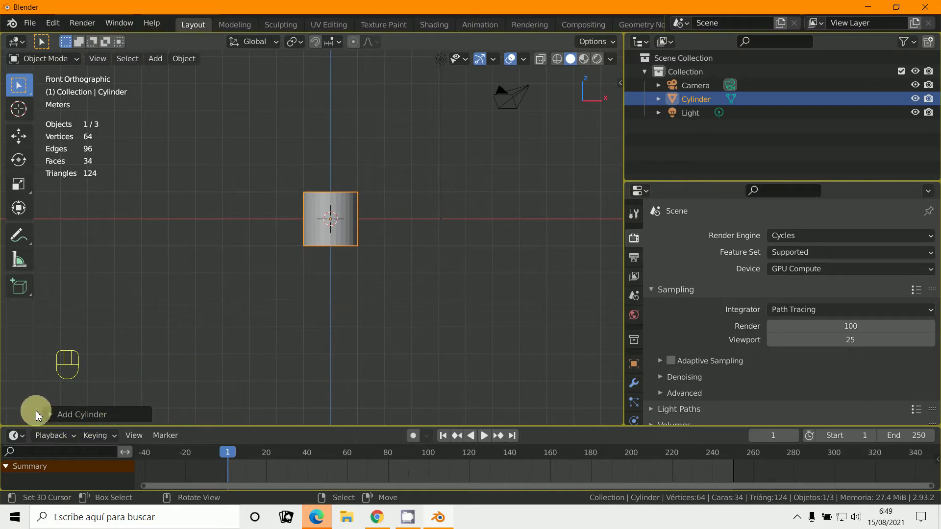
click(51, 411)
drag(149, 299, 155, 315)
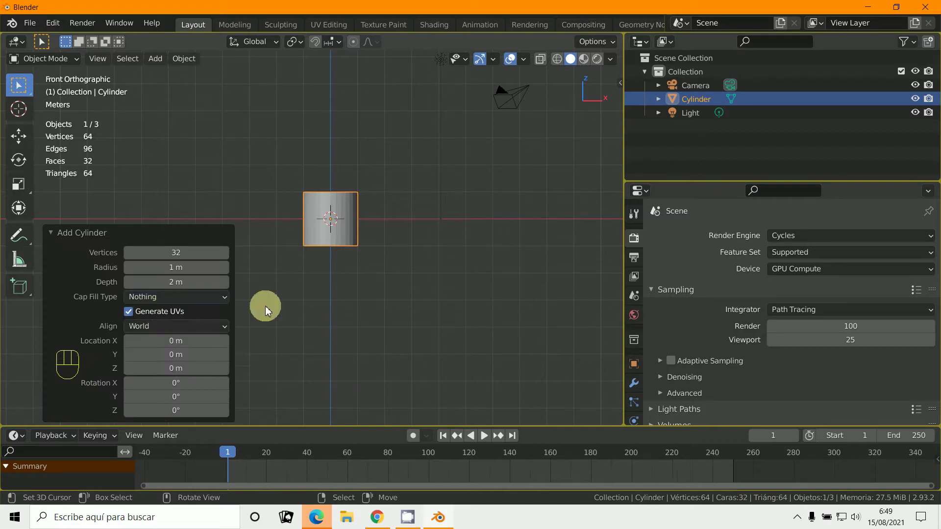
click(330, 299)
- Scale the cylinder taller along the Z axis
key(s)
right_click(332, 294)
key(s)
key(z)
click(328, 326)
- Enter Edit Mode and add eight horizontal edge loops across the cylinder's height
middle_click(328, 341)
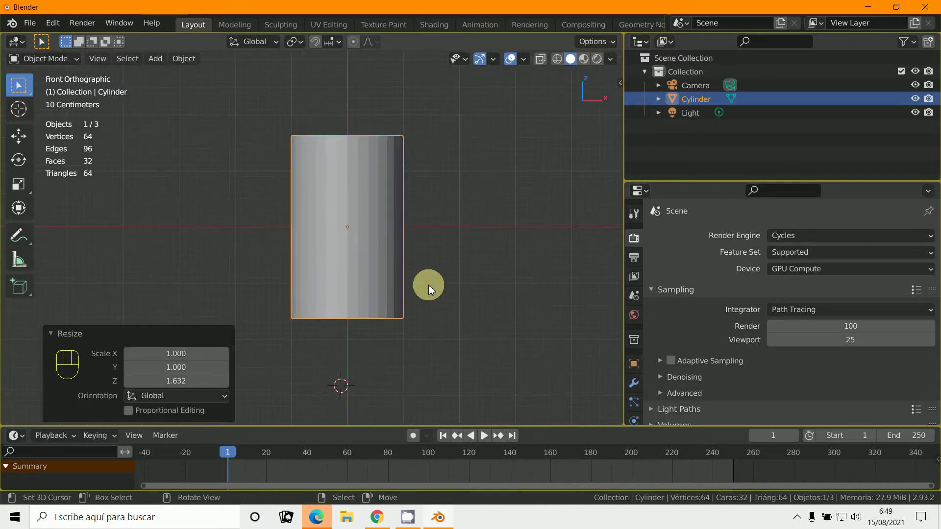
drag(49, 71, 47, 87)
key(ctrl+r)
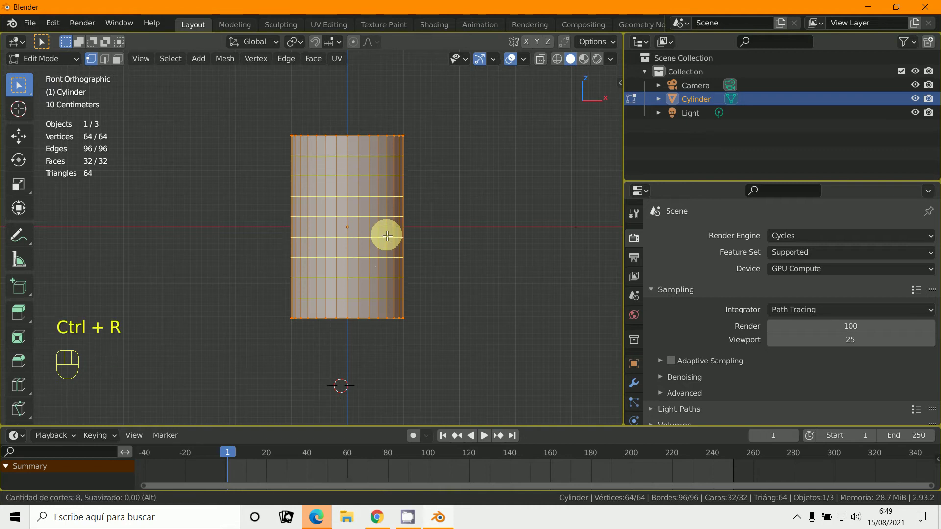
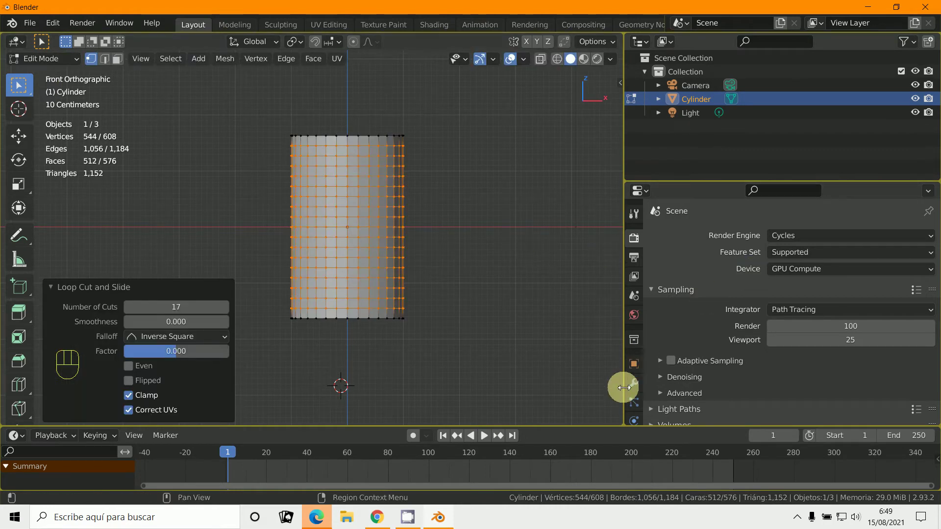
- Box-select the front block of faces and add a new vertex group for them
click(639, 390)
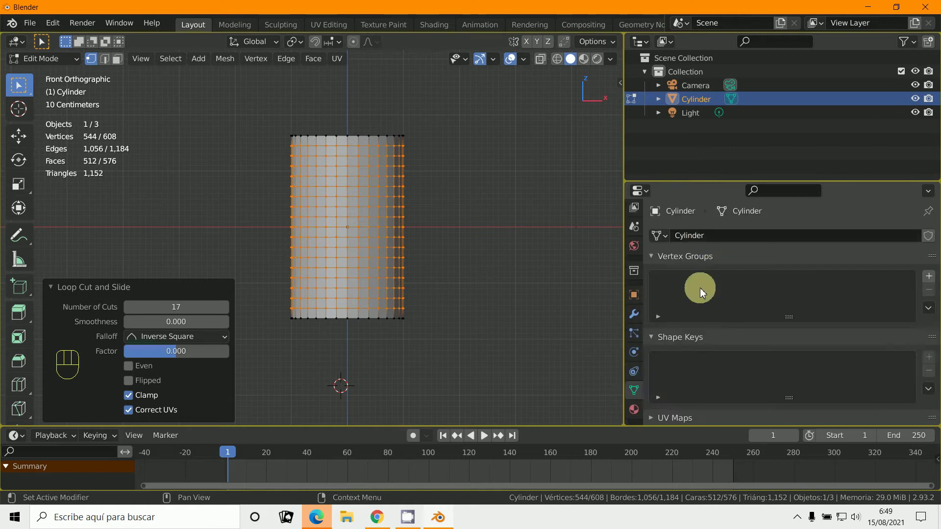
key(a)
key(b)
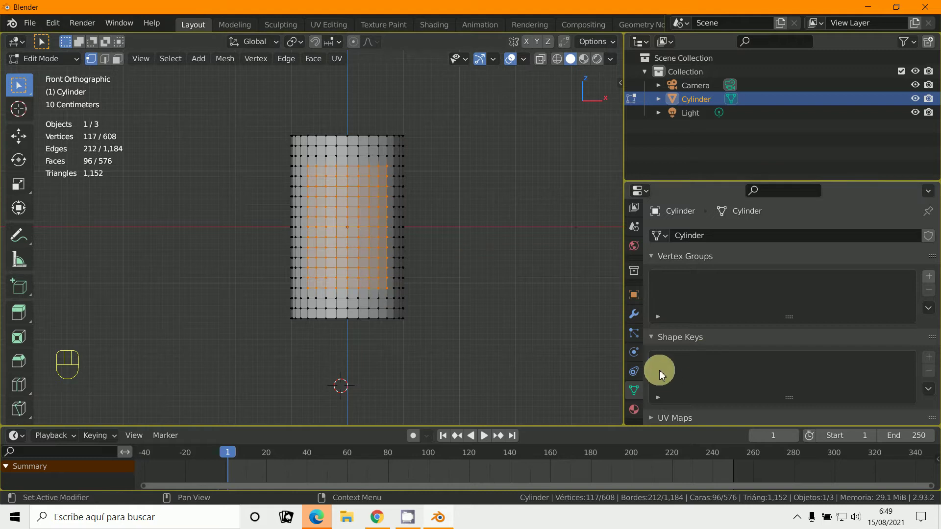
click(933, 282)
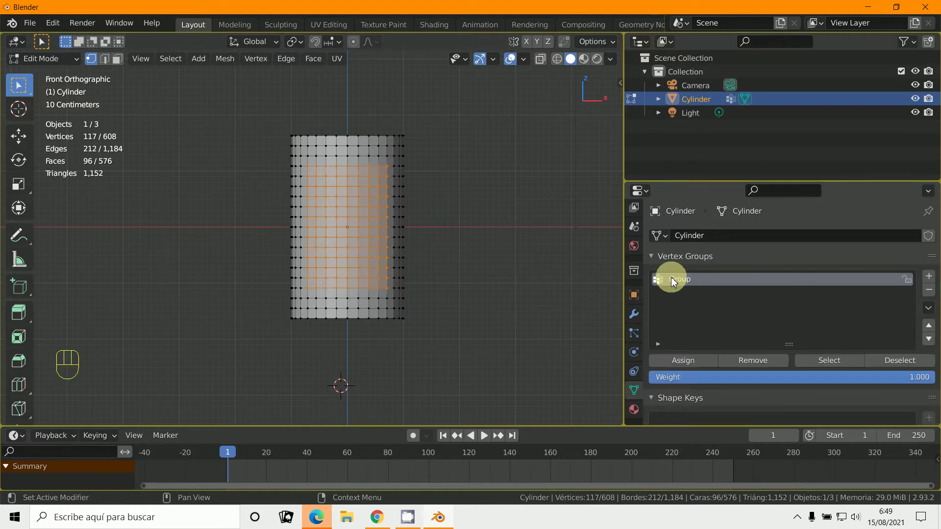
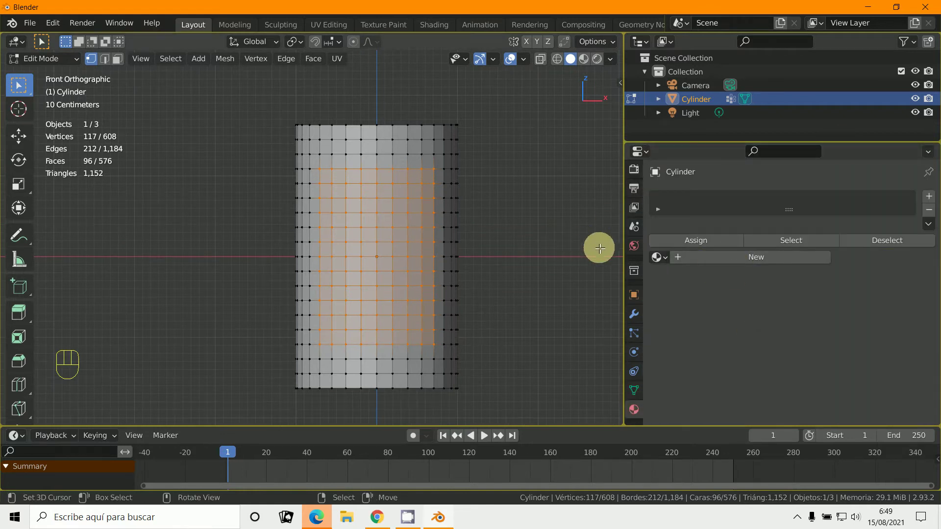
- Create the cylinder's first material and rename it 'blanco'
click(734, 268)
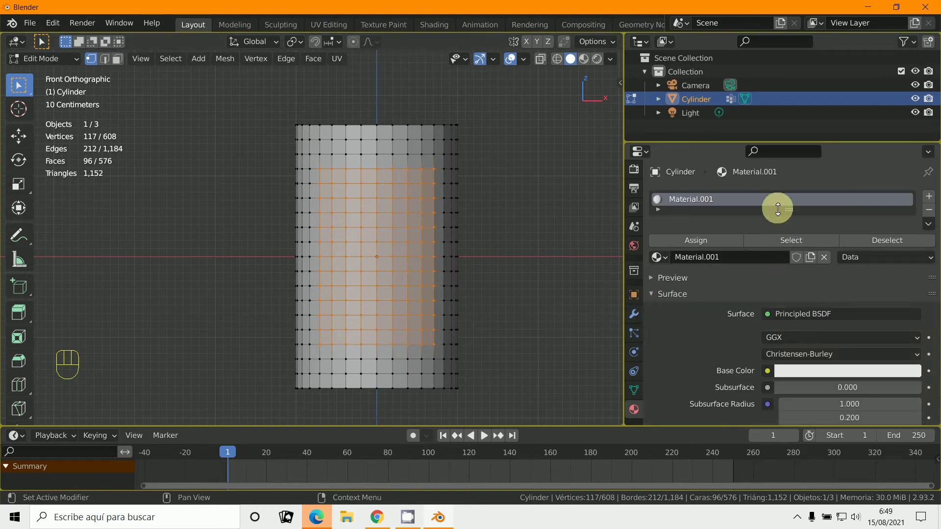
click(719, 202)
drag(721, 198, 735, 199)
double_click(727, 203)
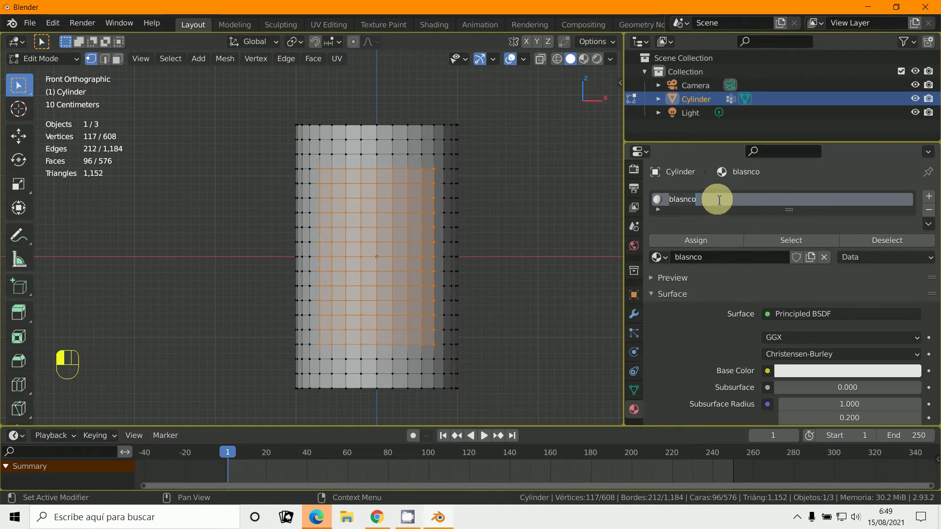
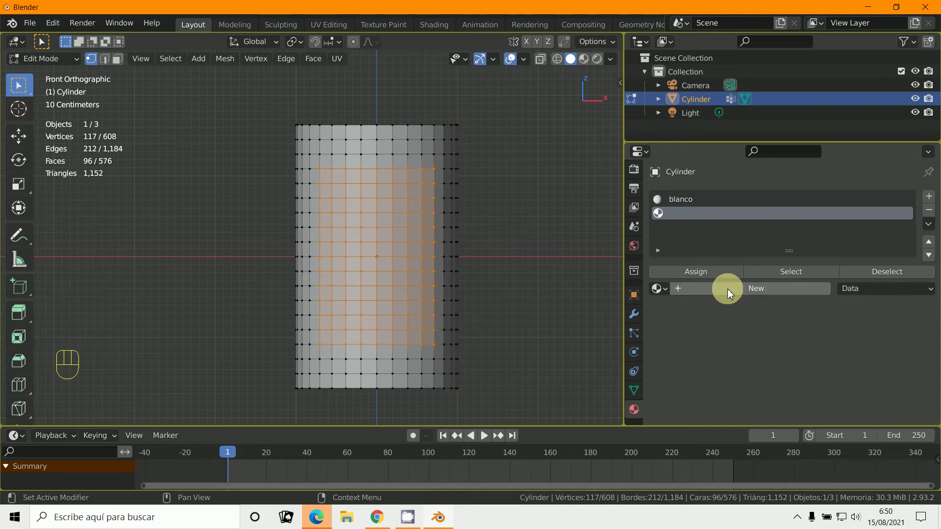
- Add a second material slot with a new material renamed 'imagen'
click(729, 293)
double_click(696, 223)
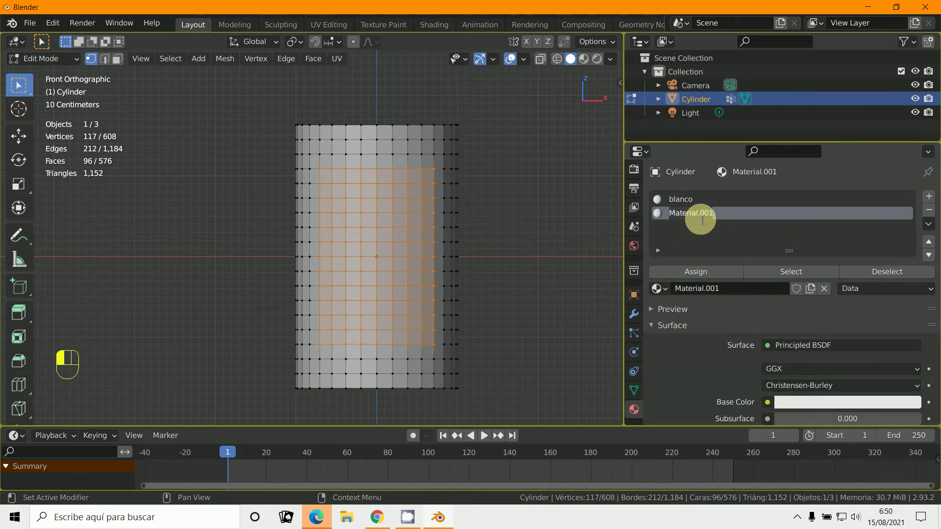
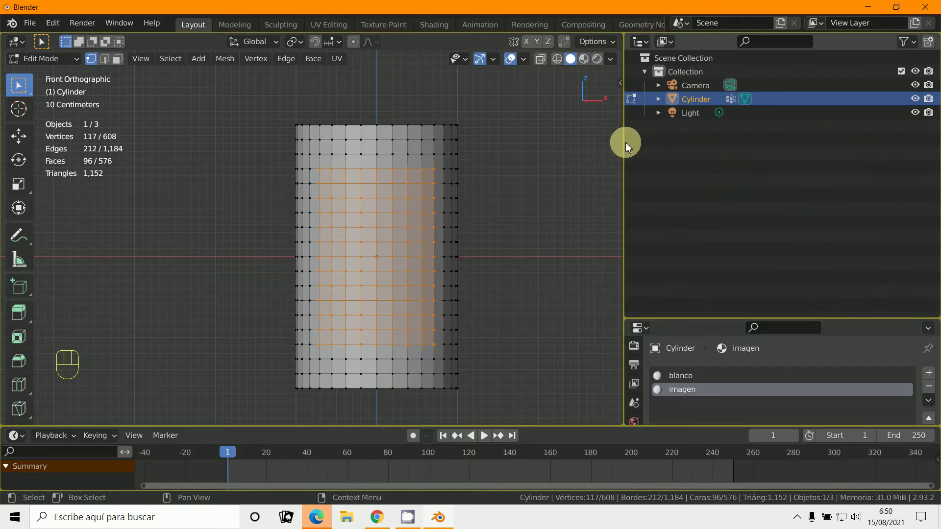
- Split off a UV Editor beside the model and load flor2.jpg into it
click(623, 141)
drag(495, 50, 493, 112)
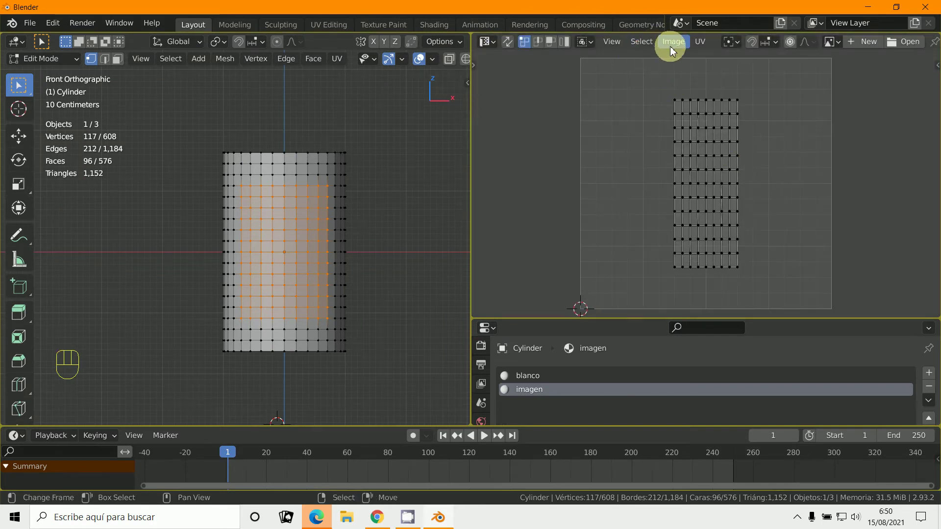
drag(681, 48, 688, 73)
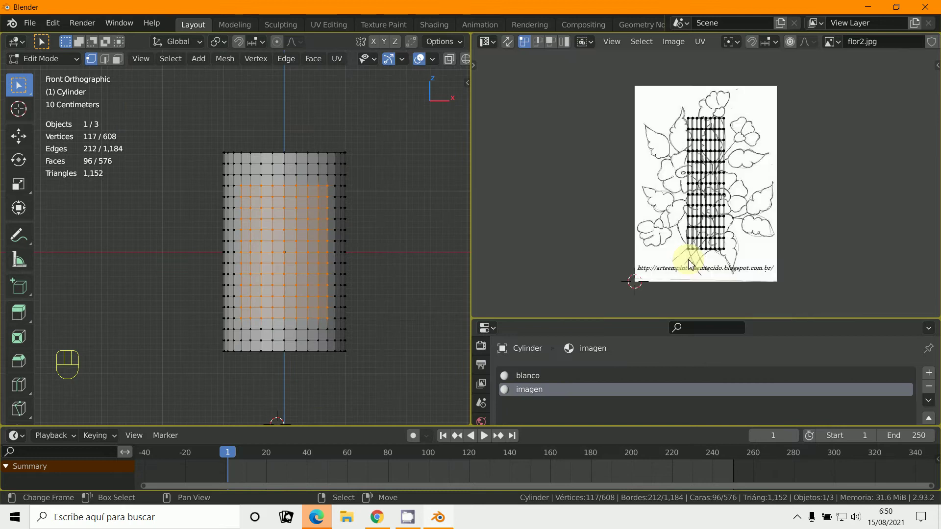
- Select all UVs and scale them along X to cover the flower image
key(a)
key(s)
key(x)
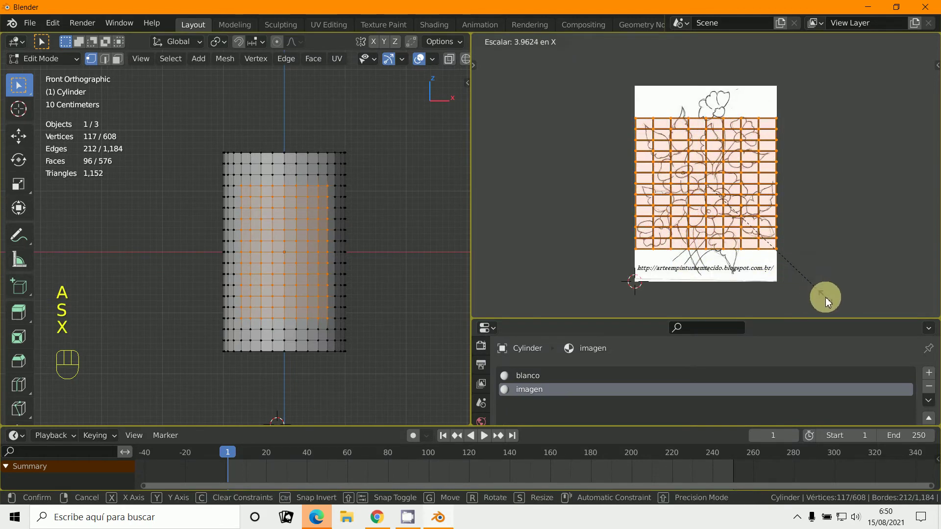
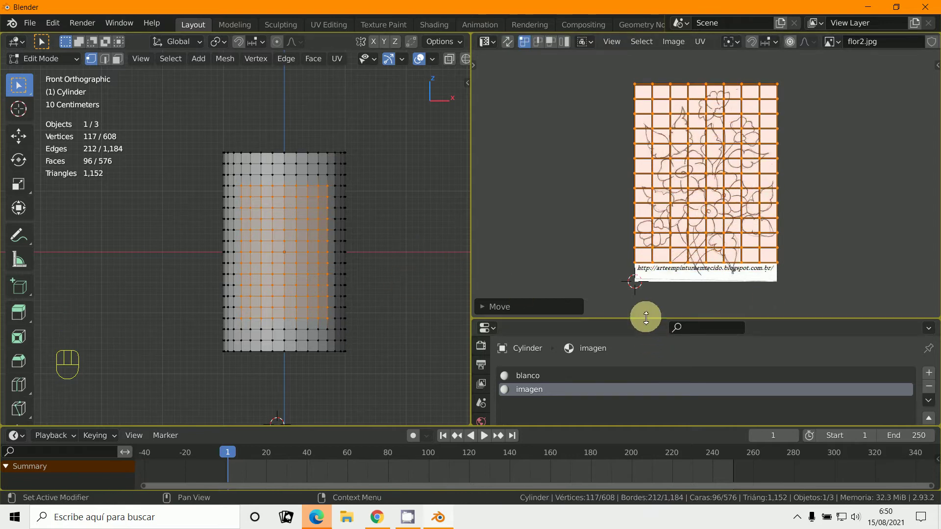
- Split the 3D view horizontally and set the lower area to Shader Editor
click(732, 264)
drag(473, 135, 820, 264)
click(827, 263)
drag(658, 42, 828, 270)
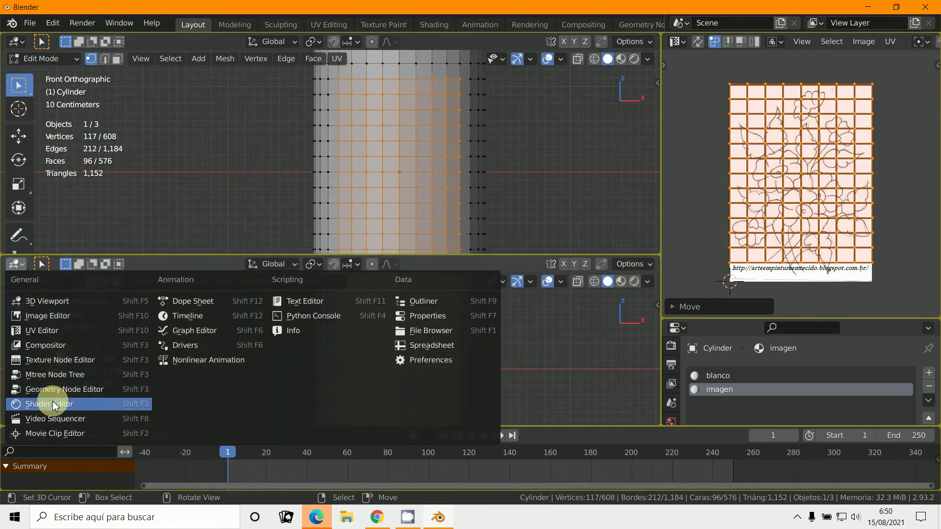
- Add an Image Texture node and link its Color into the Principled BSDF Base Color
drag(383, 397, 455, 361)
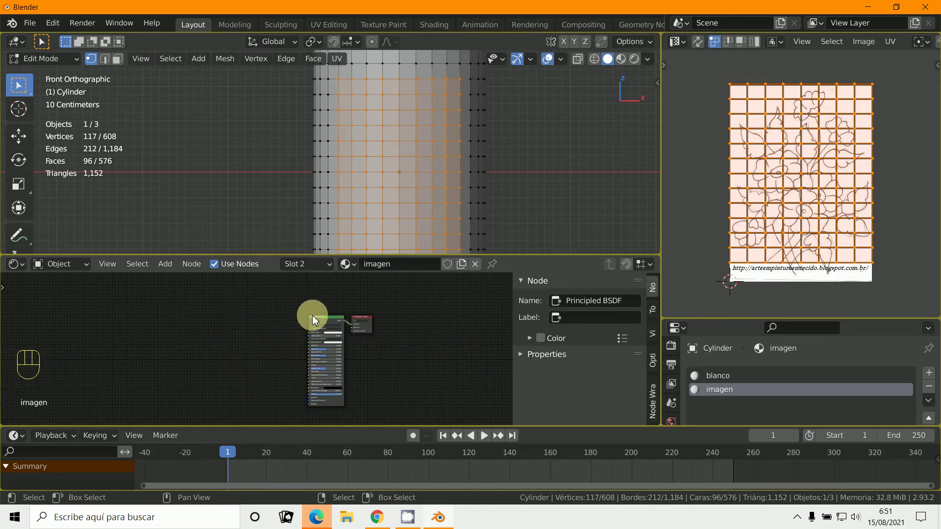
key(ctrl+t)
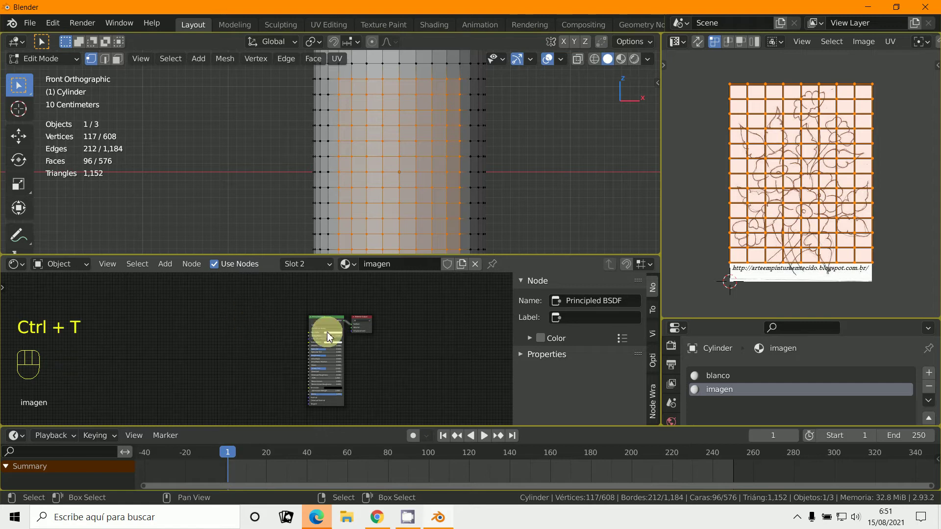
key(ctrl+t)
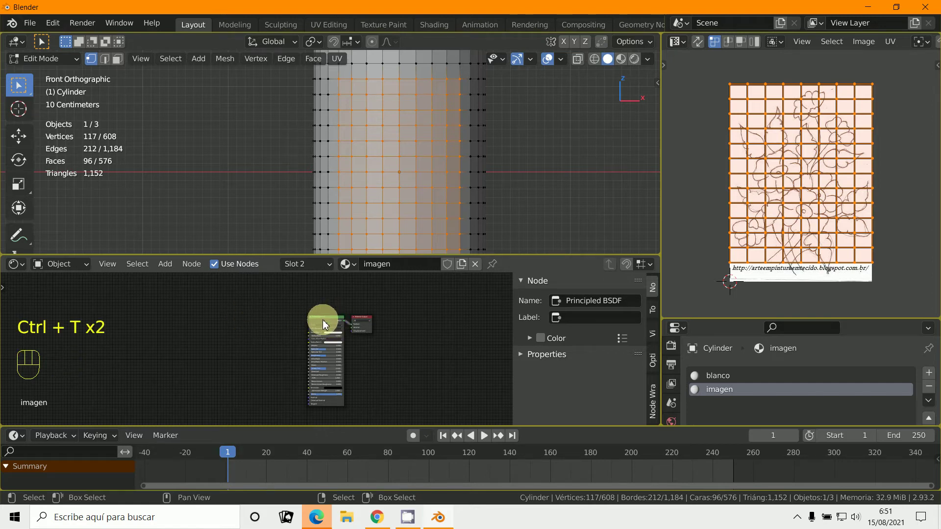
key(ctrl+t)
click(195, 293)
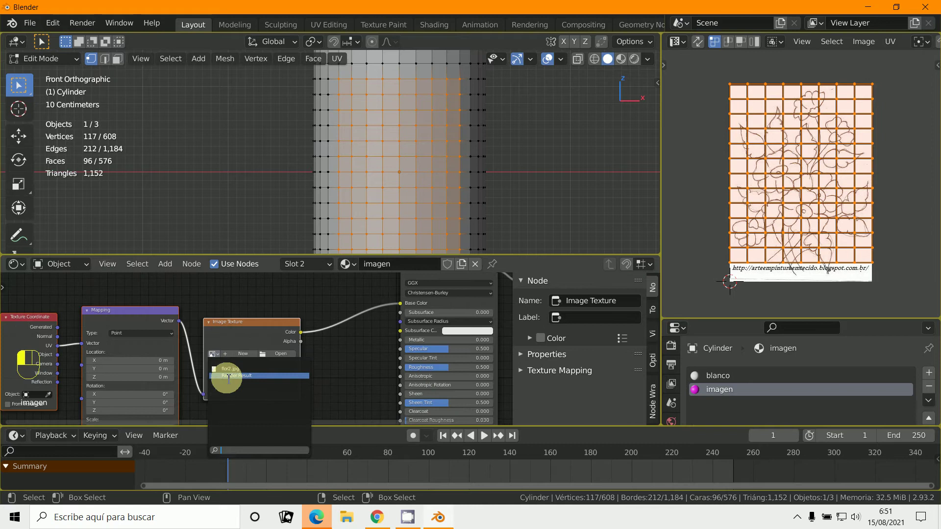